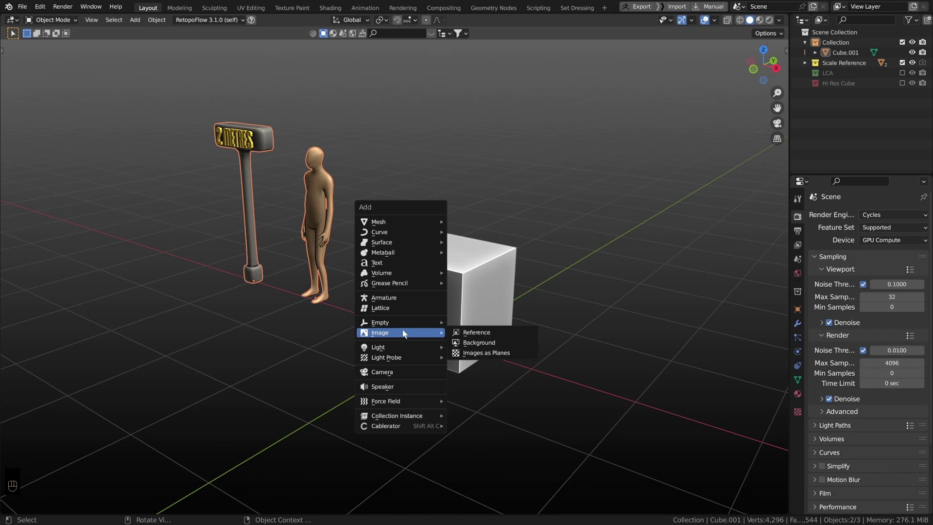
- Import the painted storefront artwork as an image plane and delete the default cube
key("KP_Decimal")
middle_click(428, 295)
scroll("down", 3)
scroll("down", 3)
middle_click(405, 244)
left_click(451, 175)
left_click(456, 164)
middle_click(462, 158)
key("Delete")
- Switch to front view of the artwork plane and bring up Viewport Shading options
left_click_drag(440, 184, 422, 163)
left_click(431, 234)
middle_click(456, 243)
key("KP_1")
scroll("down", 3)
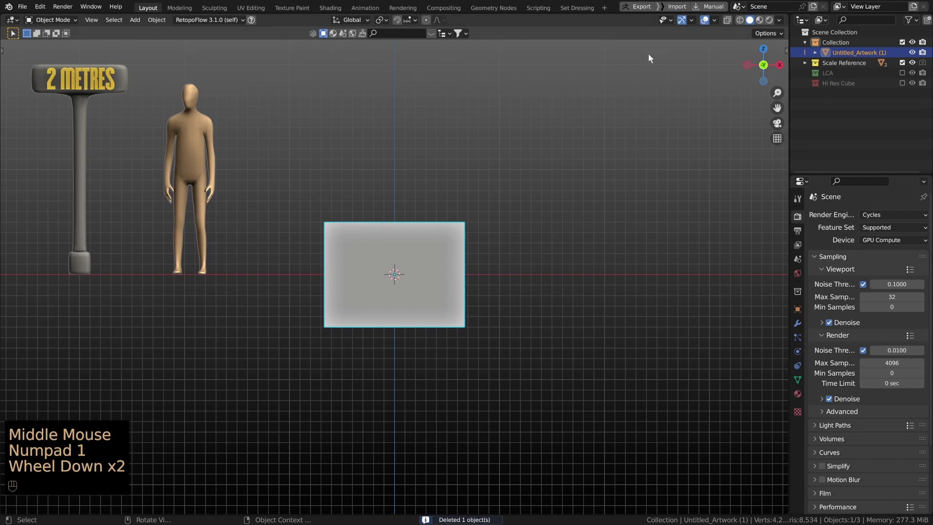
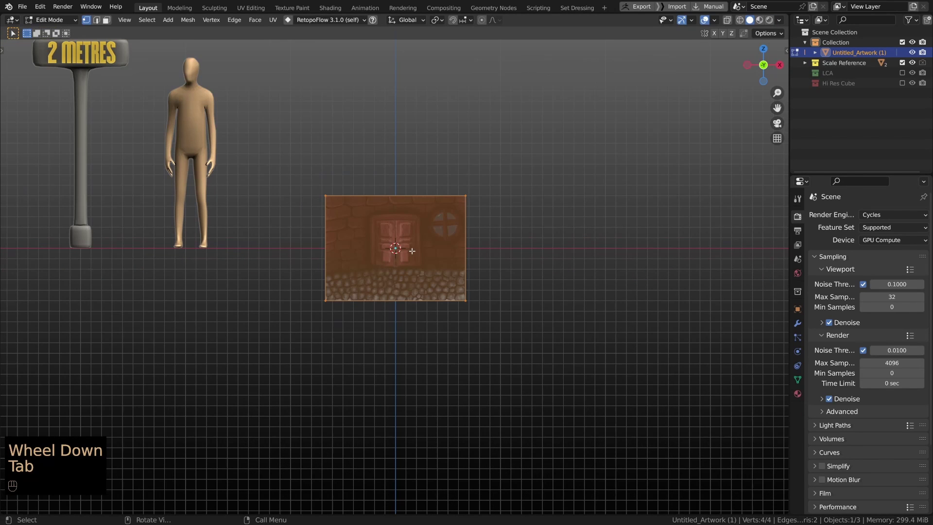
- Show the texture on the plane, lift it onto the ground line and scale it about 4.4x to building size
key("g")
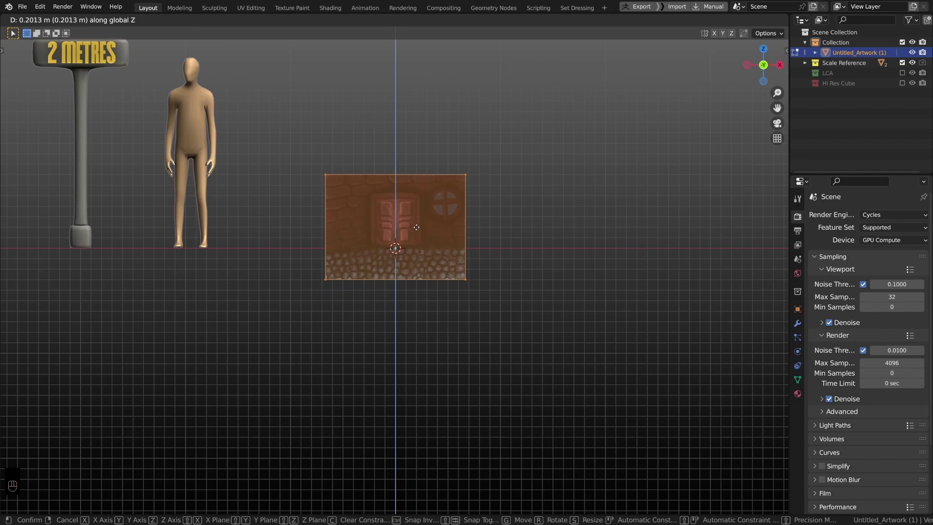
key("s")
key("alt+z")
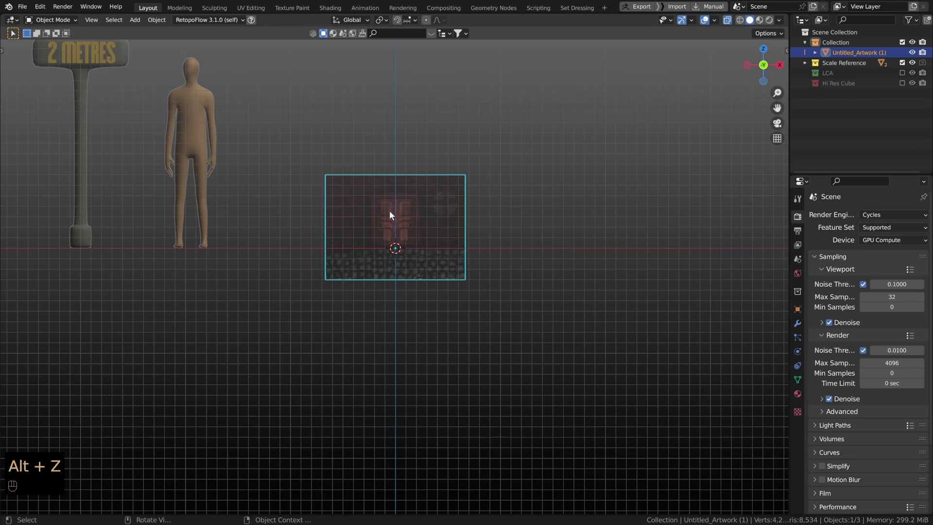
key("alt+z")
key("alt+z")
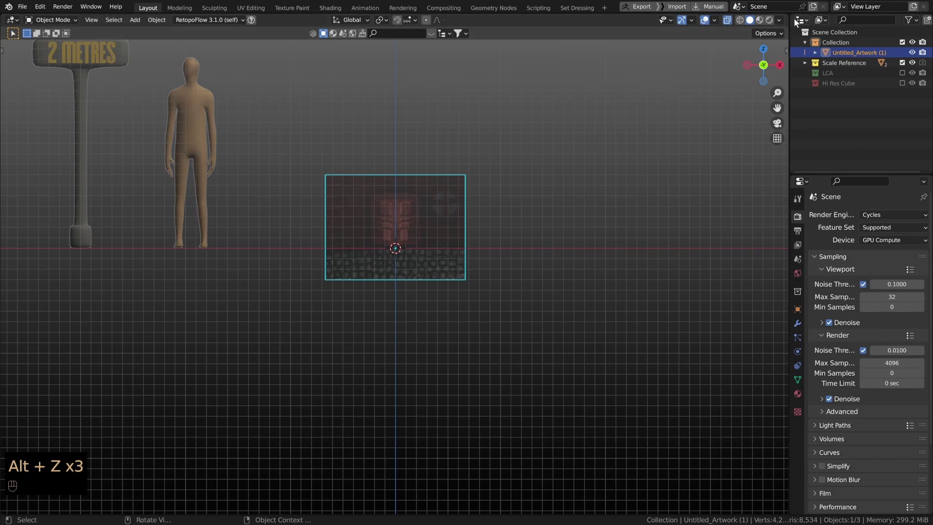
left_click_drag(785, 26, 342, 266)
key("s")
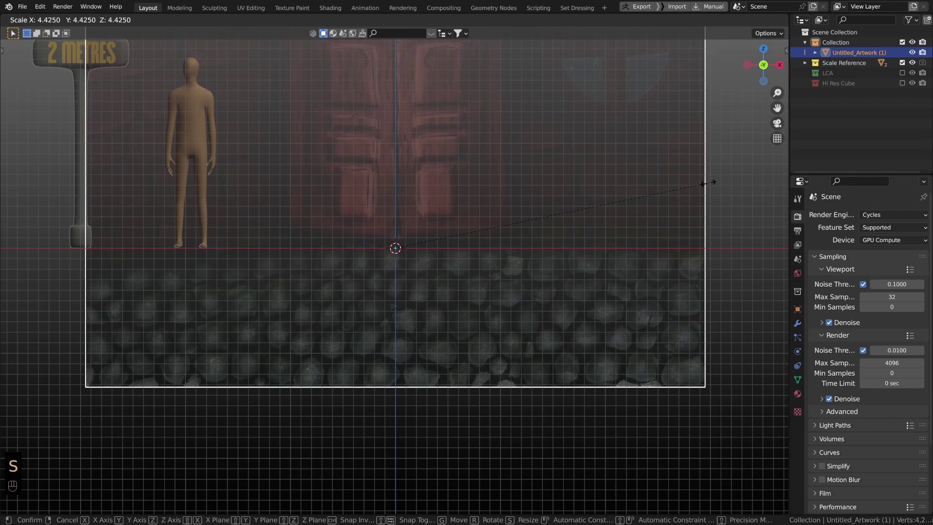
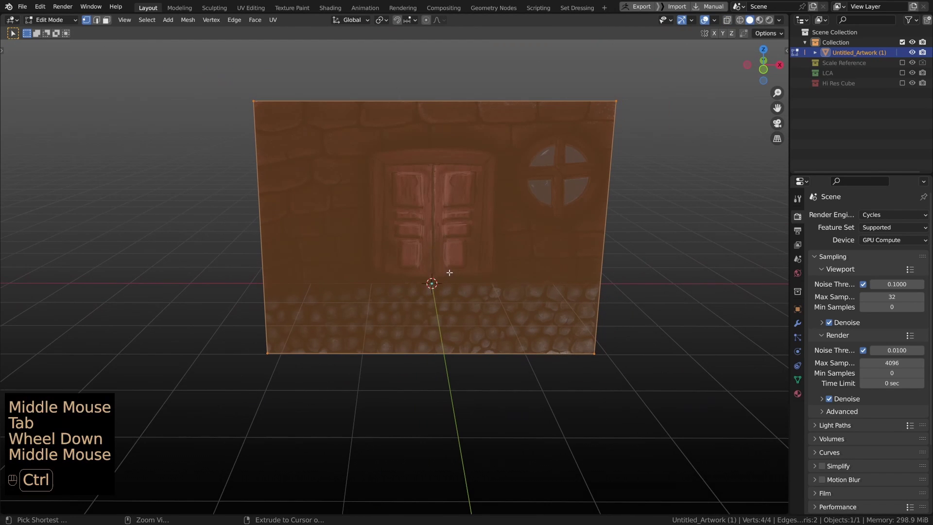
- Cut a loop between wall and cobblestones and try a vertical centre cut, then undo it
key("ctrl+r")
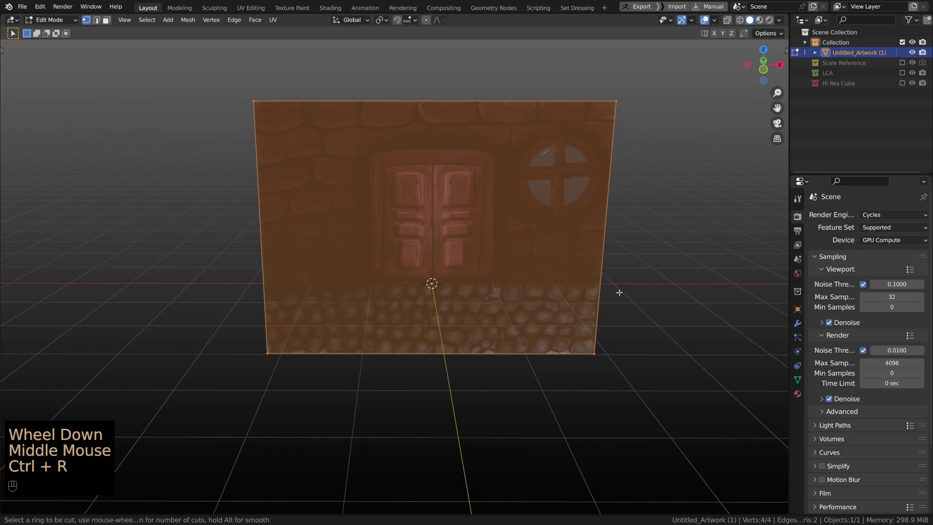
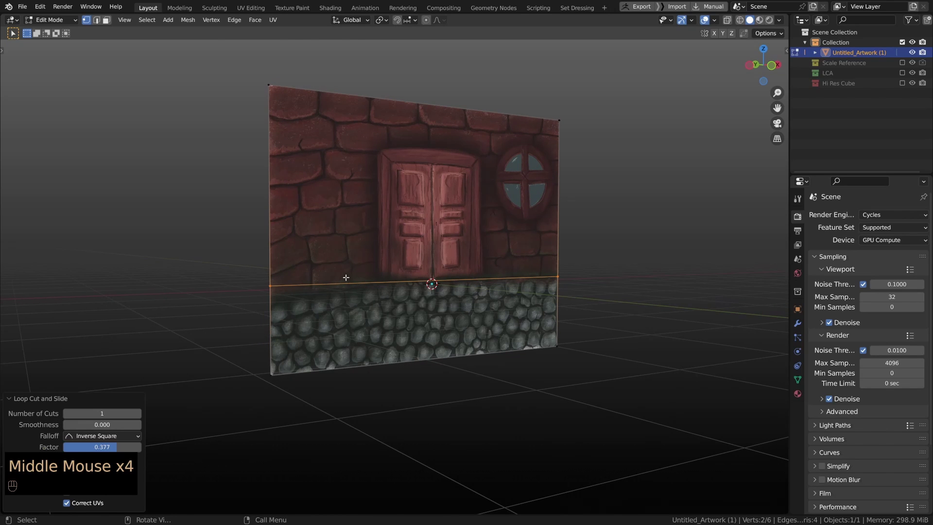
key("g")
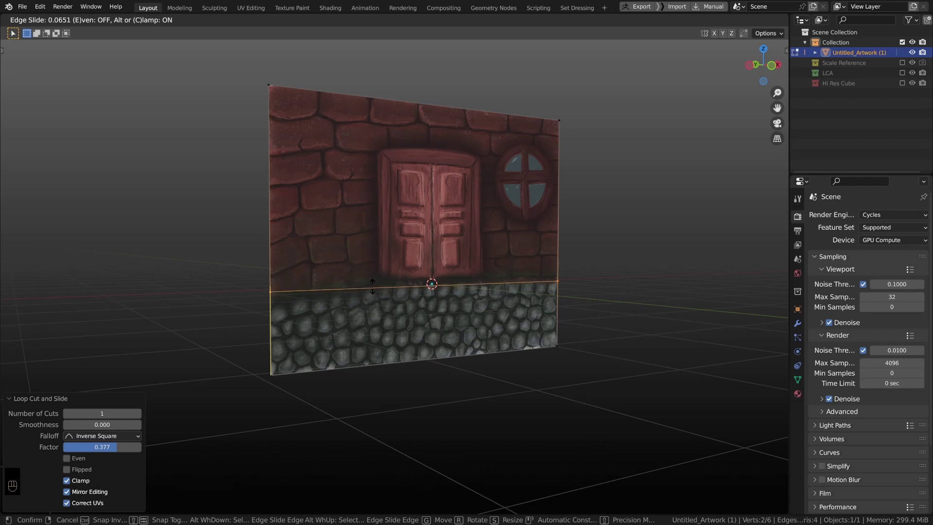
key("ctrl+r")
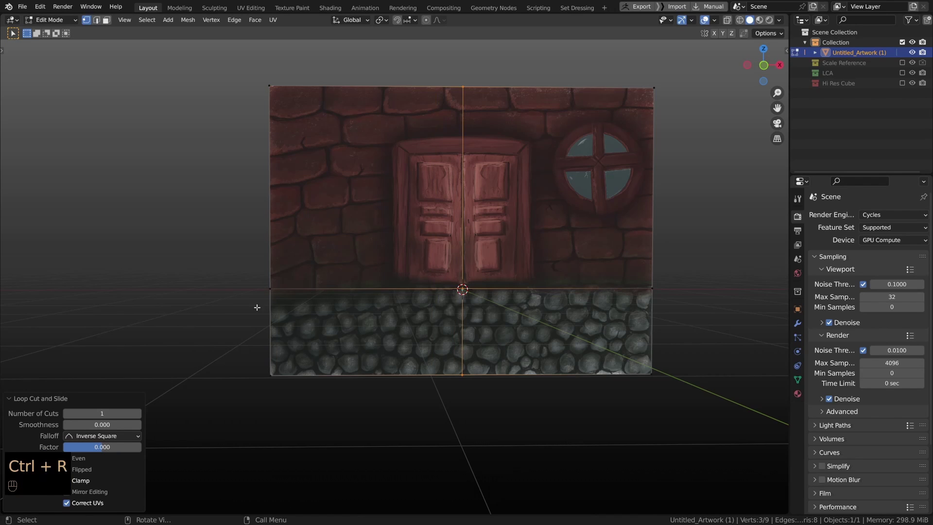
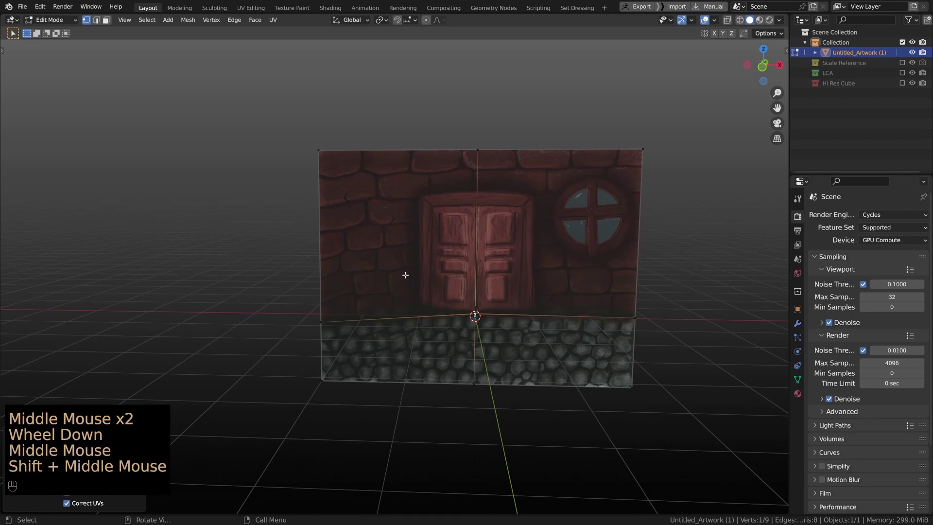
key("ctrl+z")
key("ctrl+z")
key("ctrl+z")
- Add edge loops along the door's top, left side and right side to frame it
key("ctrl+r")
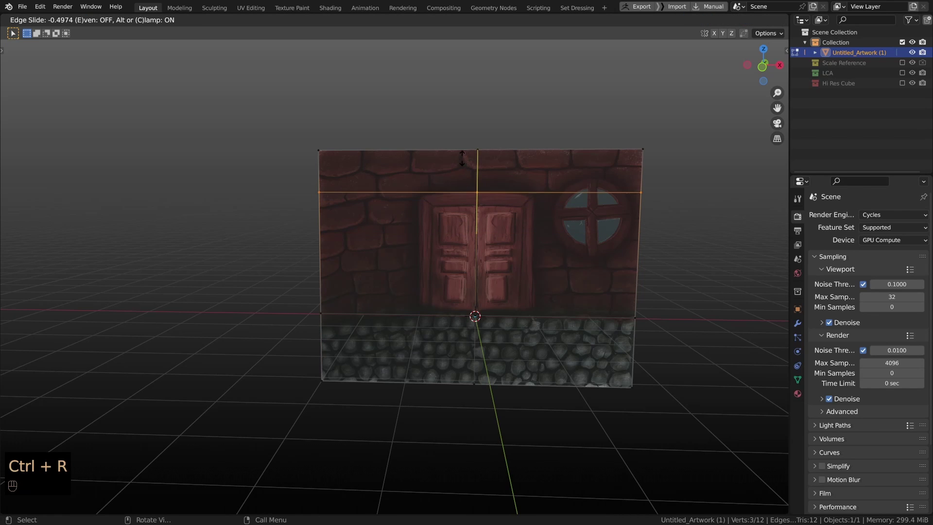
key("ctrl+r")
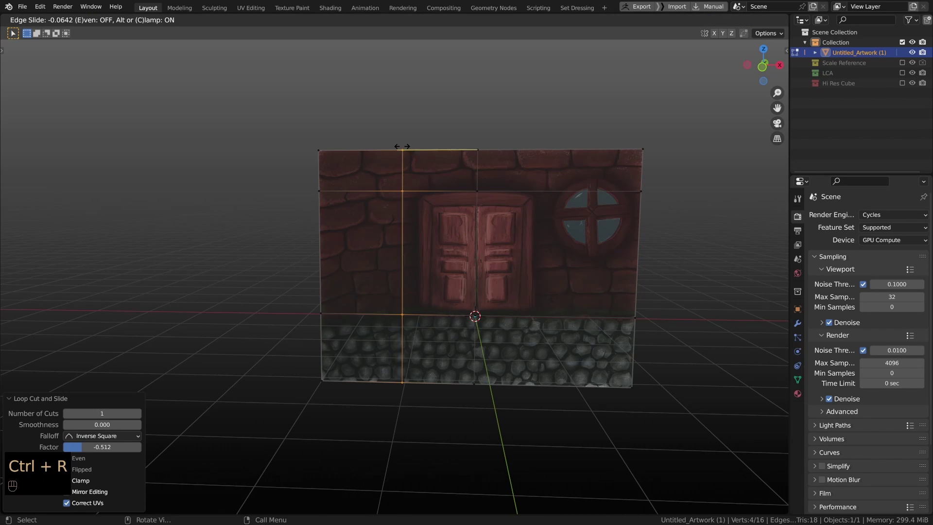
key("ctrl+r")
key("ctrl+r")
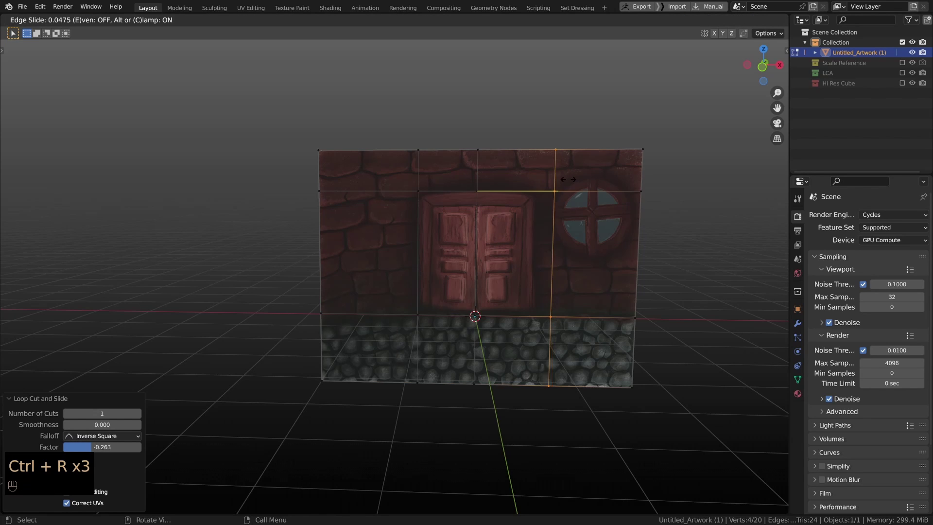
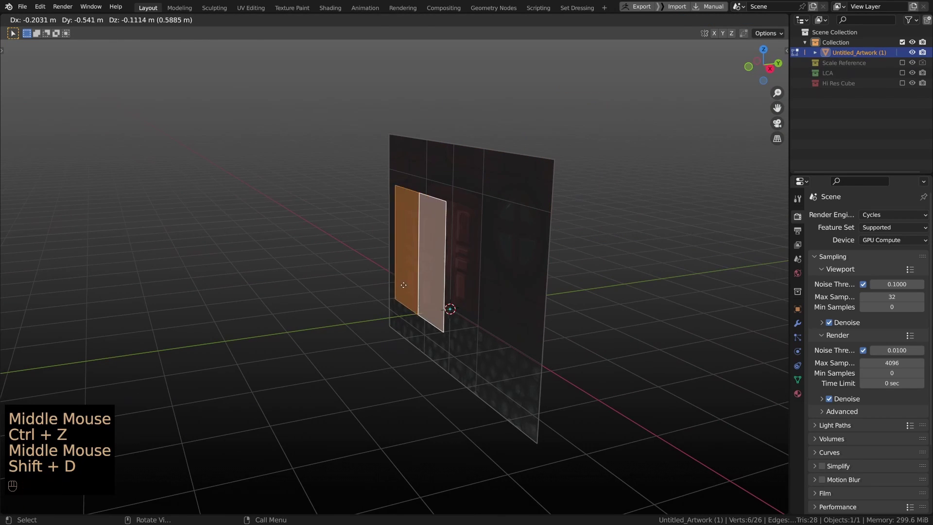
- Separate the selected door faces into a new object, Untitled_Artwork (1).001
key("p")
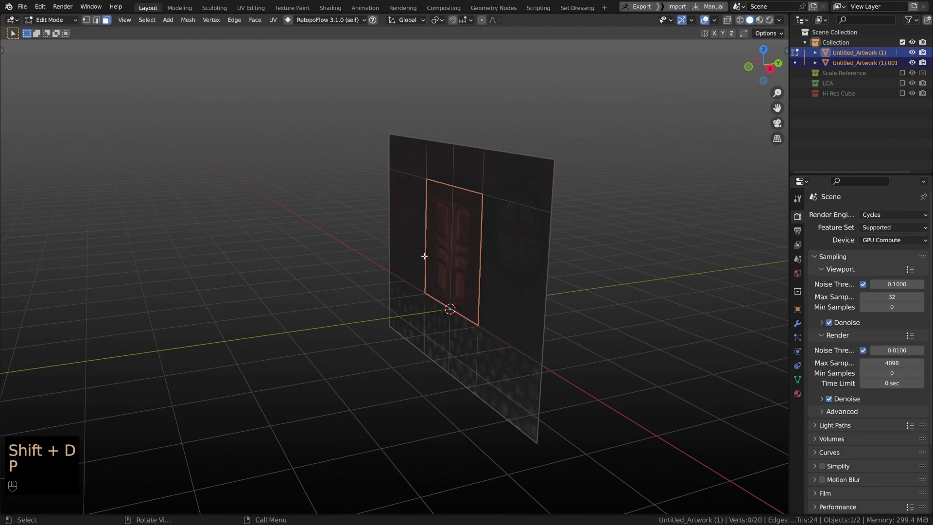
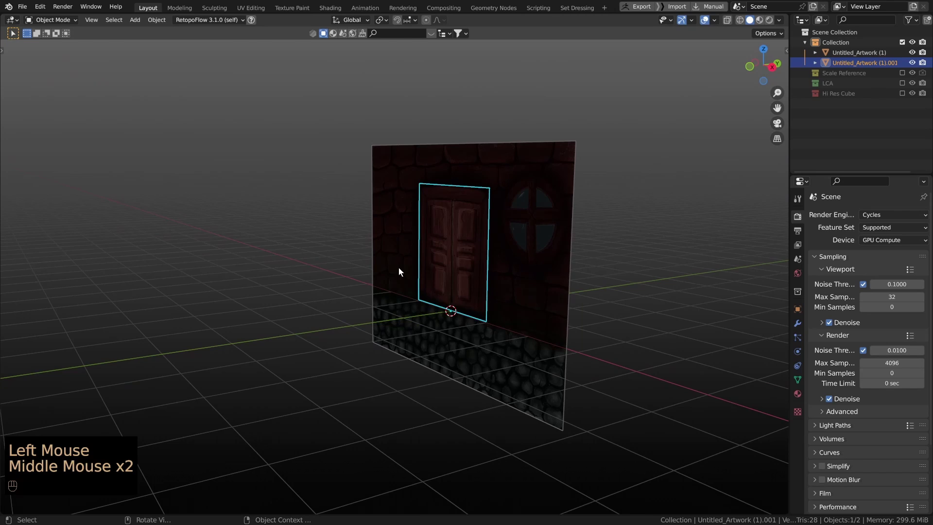
- Isolate the door object in local view and frame it closely
key("/")
scroll("up", 3)
left_click_drag(421, 298, 456, 303)
scroll("down", 3)
middle_click(468, 317)
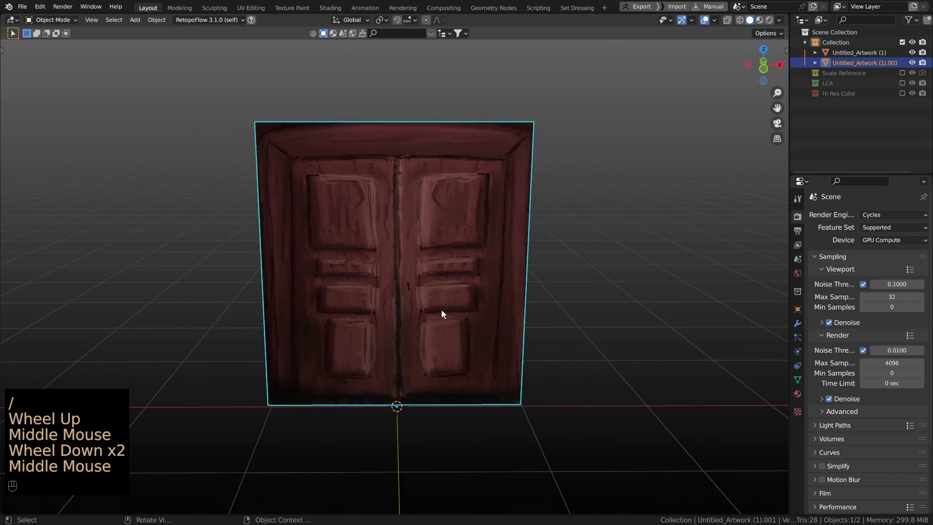
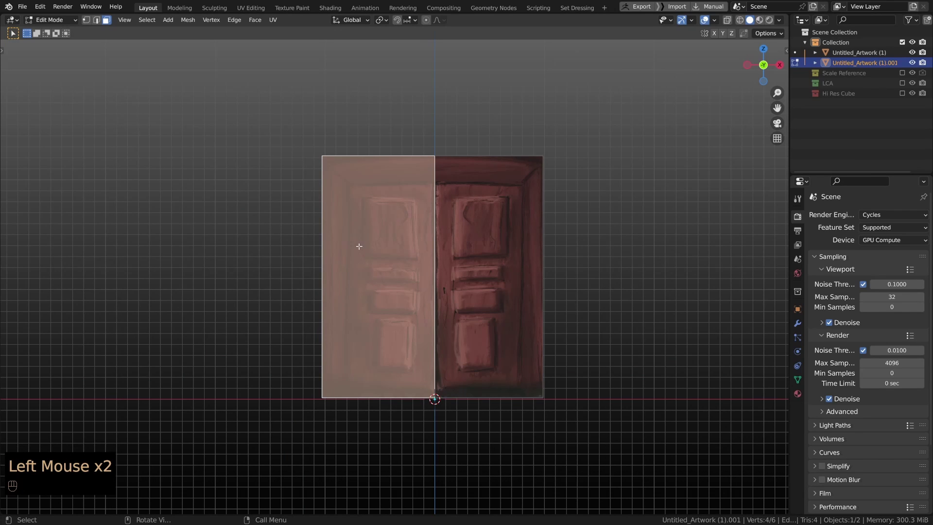
- Cut loops along the door frame's left, right and top, then start separating the leaf faces
key("ctrl+r")
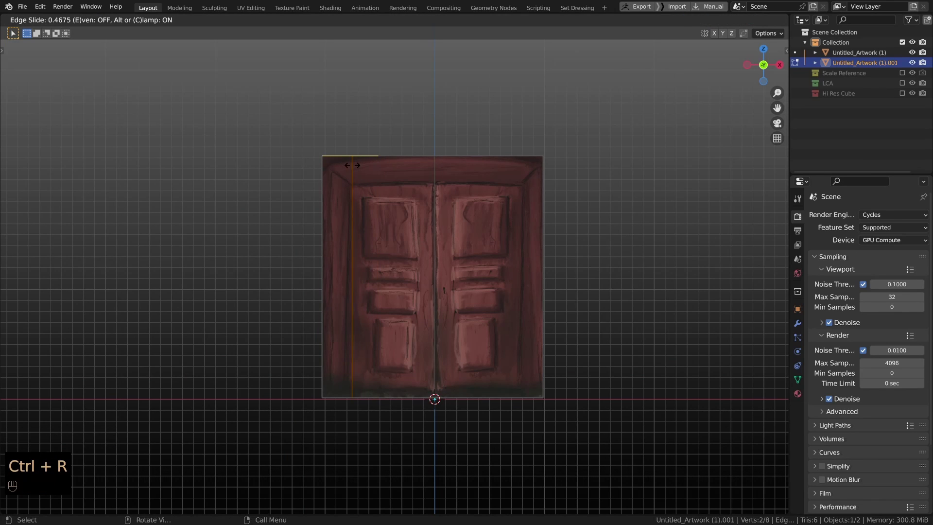
key("ctrl+r")
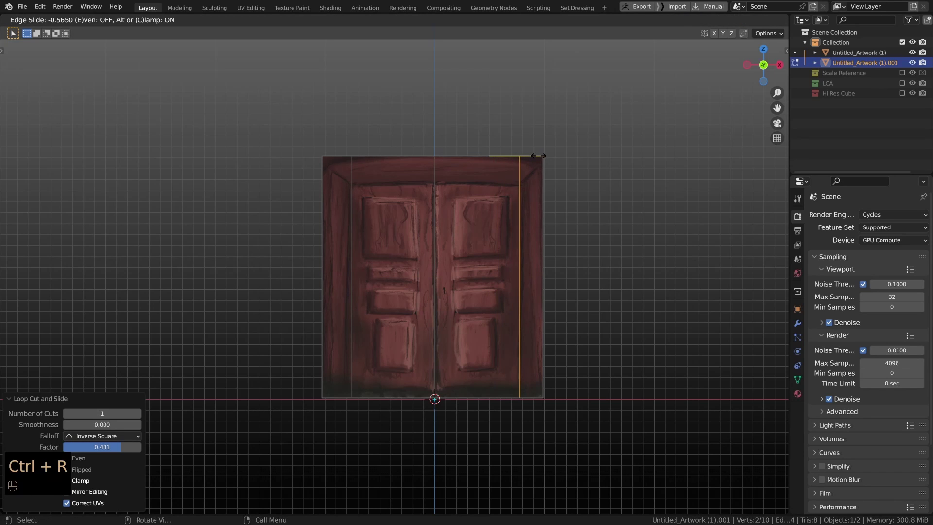
key("ctrl+r")
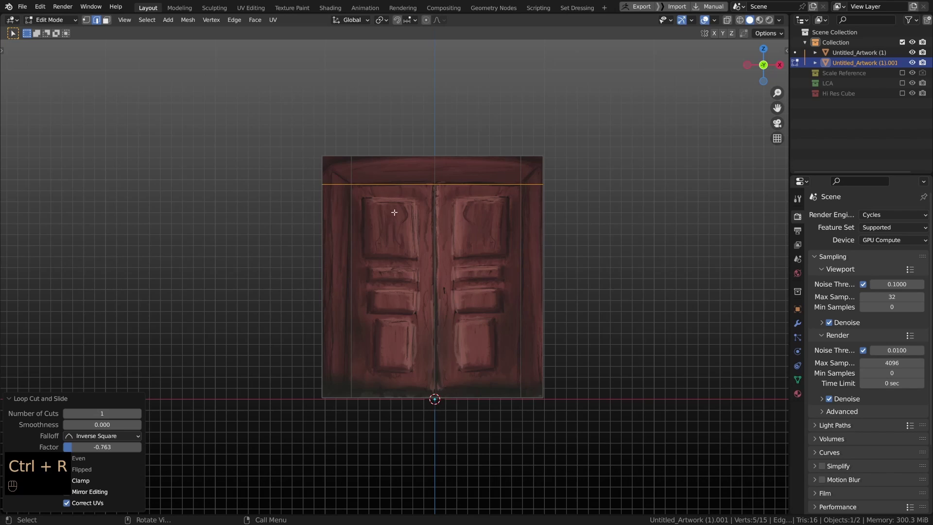
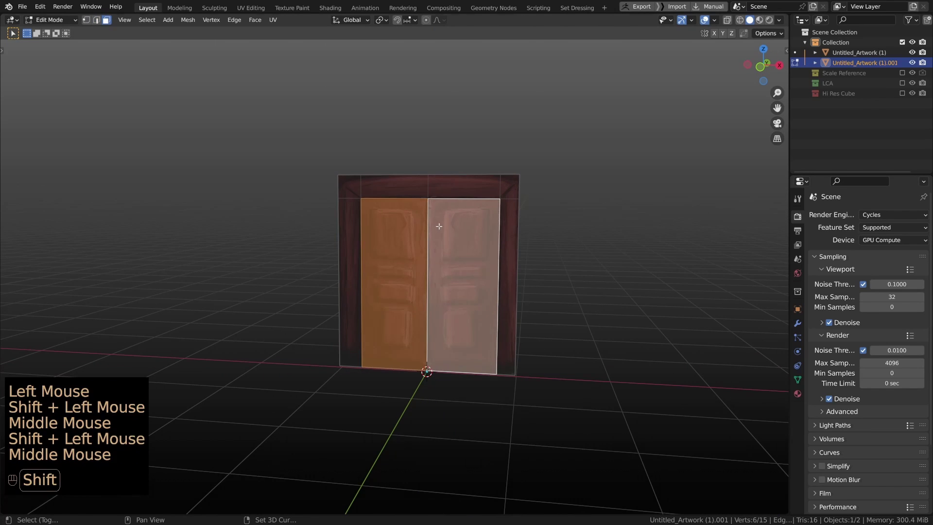
key("p")
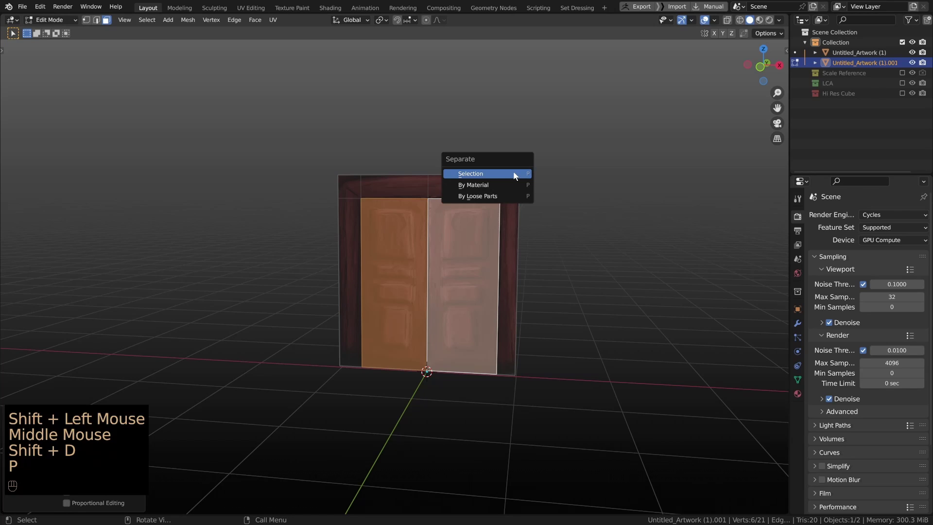
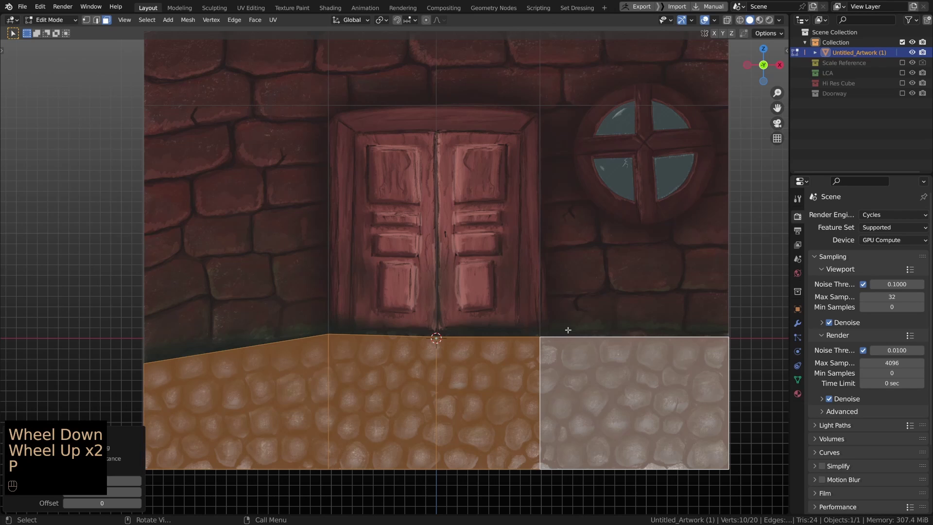
- Separate the cobblestone strip into its own object and rotate it -90° to lie flat on the floor
key("shift+d")
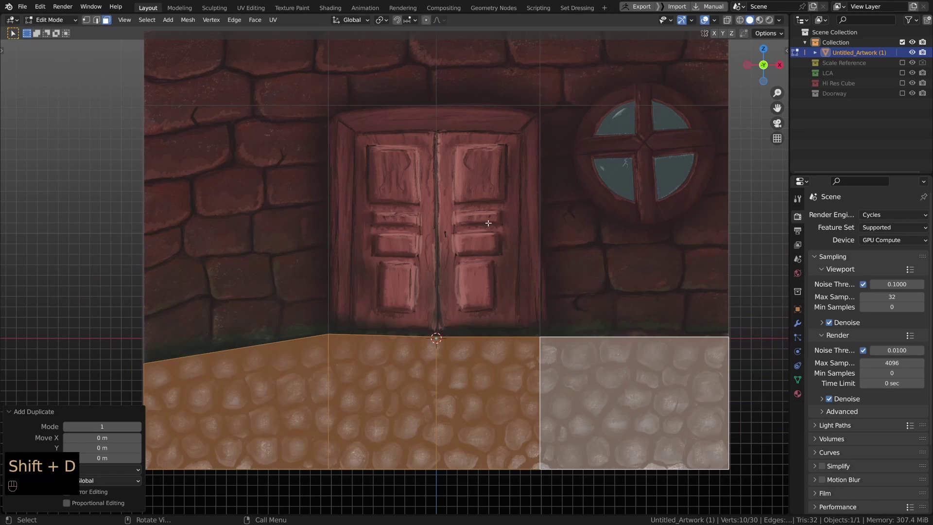
key("p")
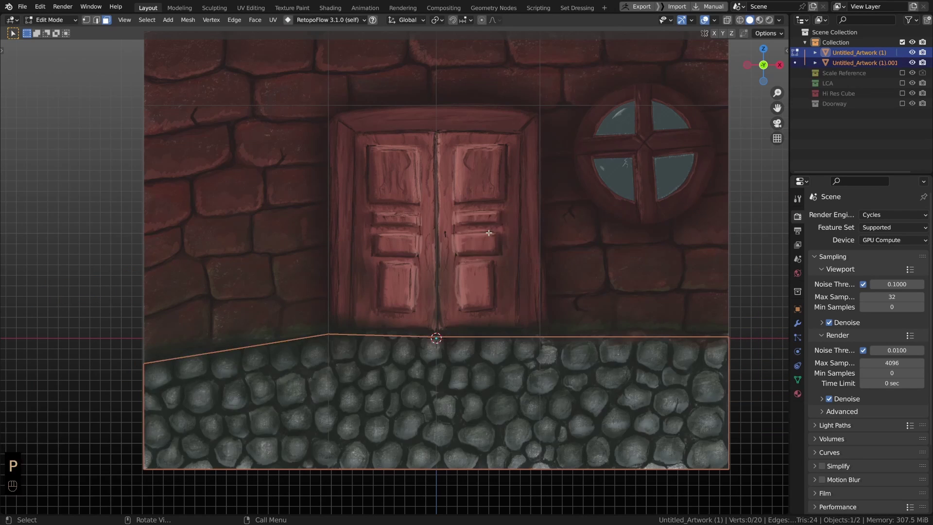
key("Tab")
middle_click(402, 362)
scroll("down", 3)
key("r")
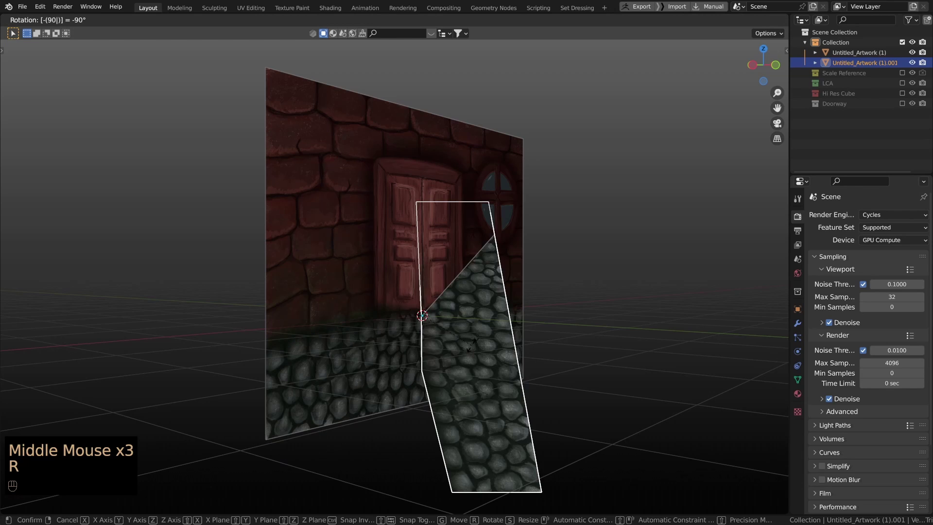
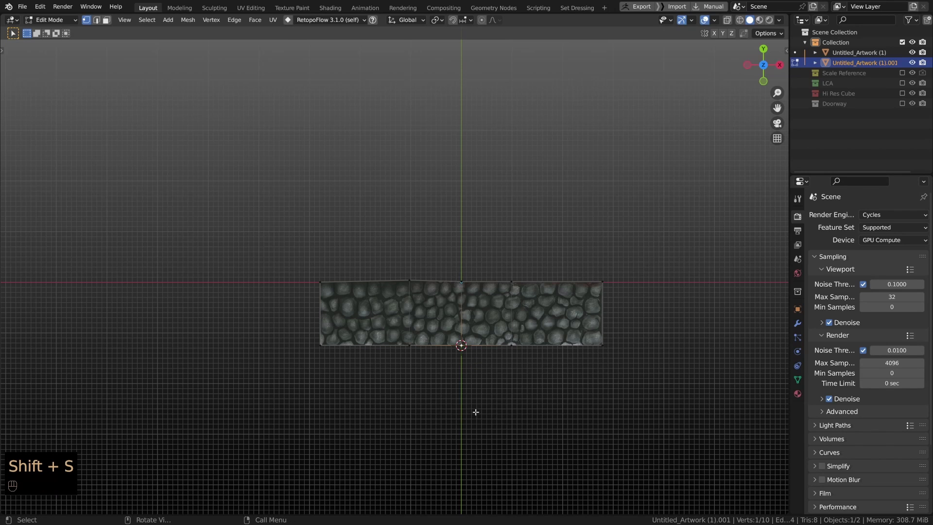
- Position the flat strip in front of the wall, recentre its origin and reach the Add Modifier list
key("Tab")
right_click(485, 348)
left_click_drag(551, 356, 549, 374)
scroll("up", 3)
left_click_drag(500, 365, 801, 330)
left_click(801, 330)
left_click_drag(802, 330, 853, 214)
left_click(853, 214)
- Name the strip Ground and dissolve the stray edge loops from the painted wall plane
middle_click(853, 214)
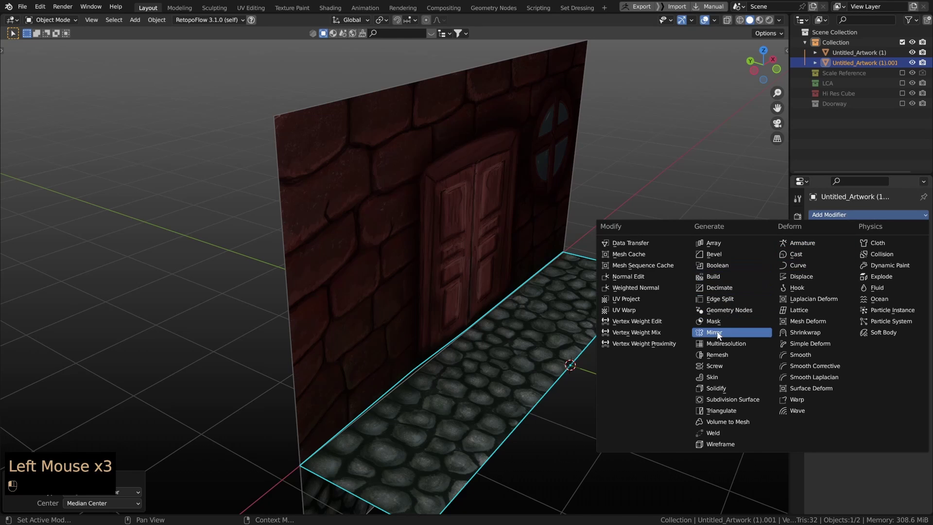
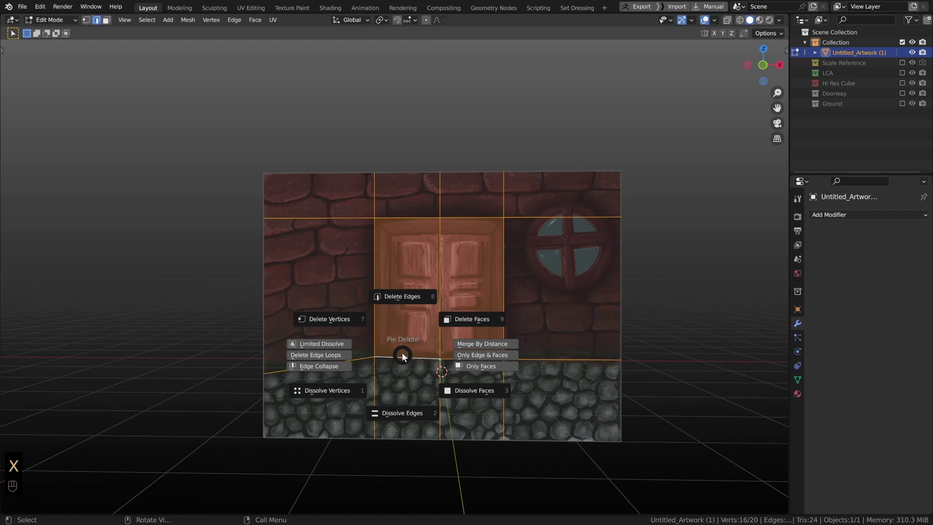
key("x")
scroll("down", 3)
left_click_drag(415, 378, 441, 391)
key("Tab")
key("Tab")
middle_click(321, 217)
scroll("up", 3)
- Add a circle mesh, rotate it 90° on X to stand upright and enlarge it toward window size
key("shift+a")
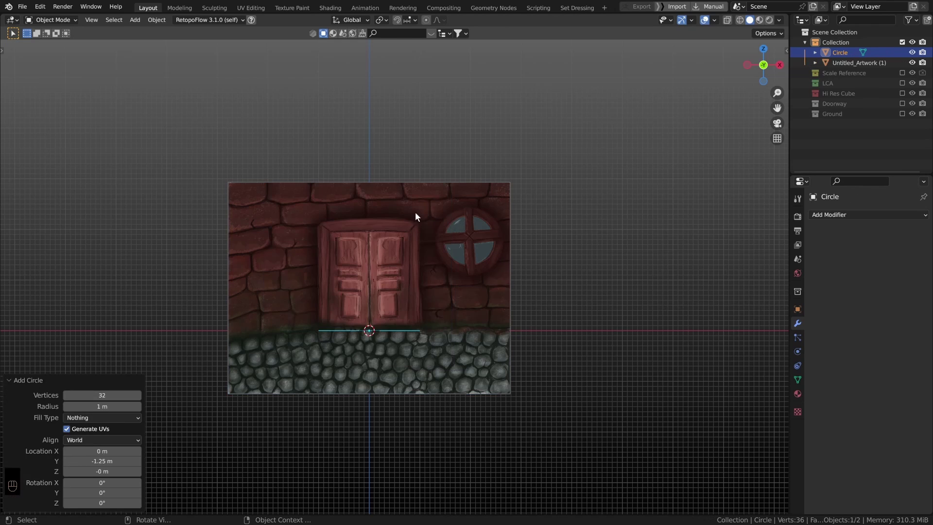
key("r")
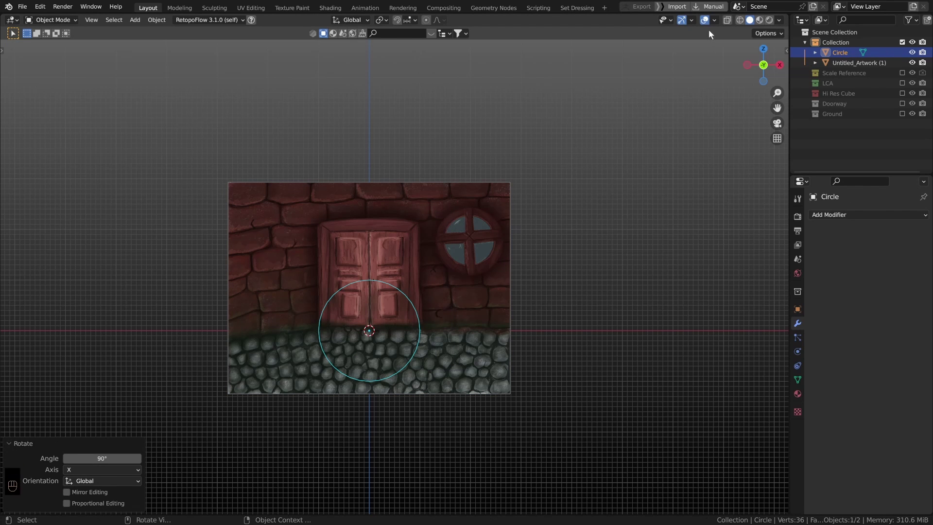
scroll("down", 3)
key("f")
key("Tab")
key("alt+z")
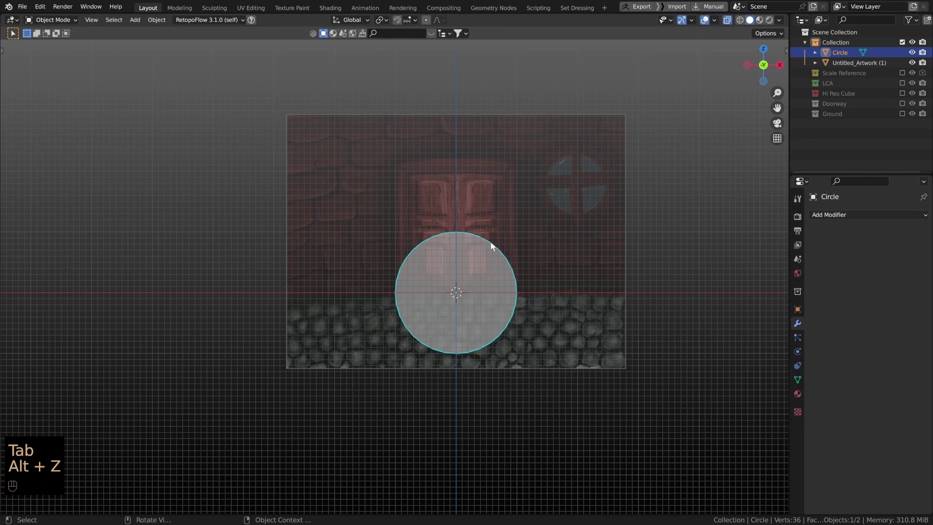
- Scale and move the circle to centre over the painted round window and push it onto the wall front
middle_click(497, 246)
key("s")
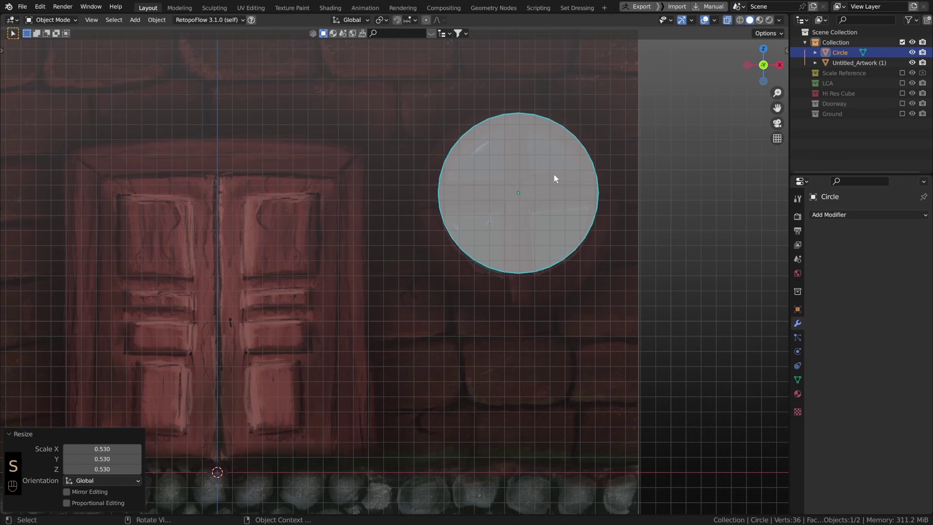
key("alt+z")
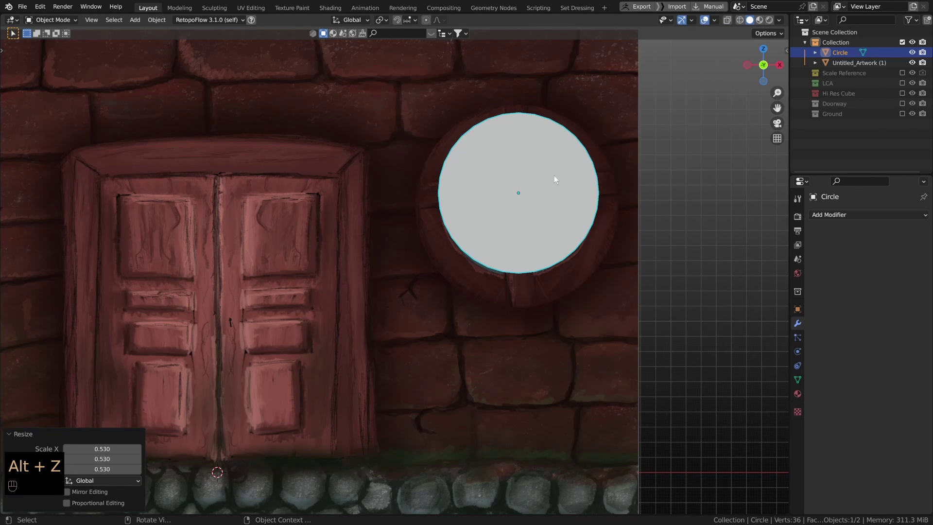
key("g")
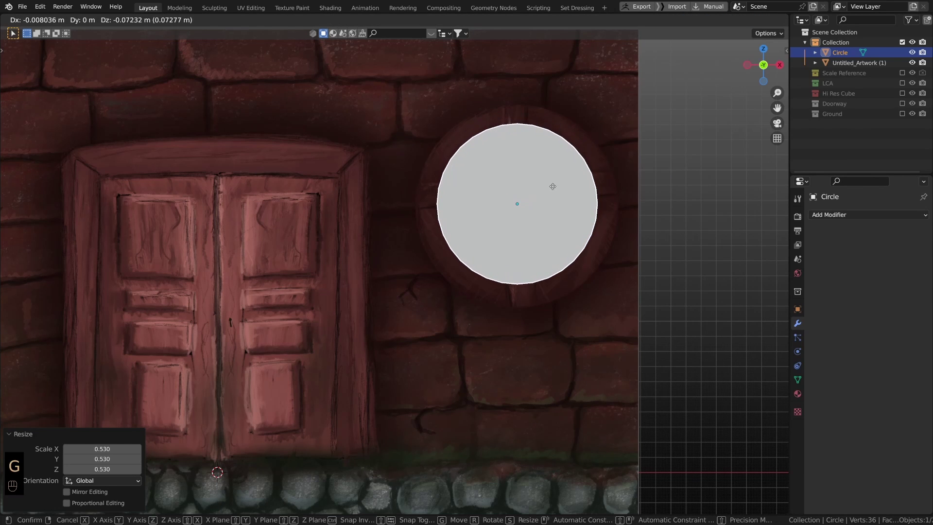
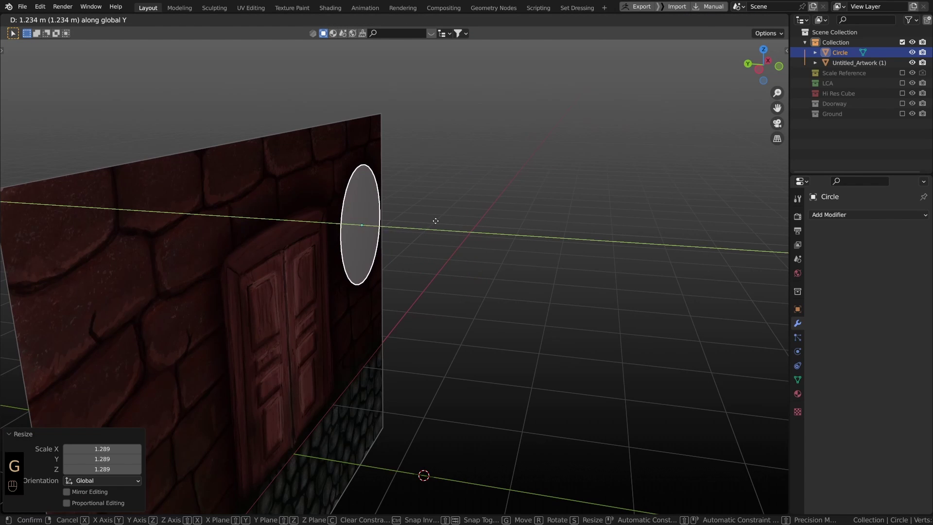
left_click_drag(427, 224, 305, 223)
middle_click(374, 215)
key("KP_1")
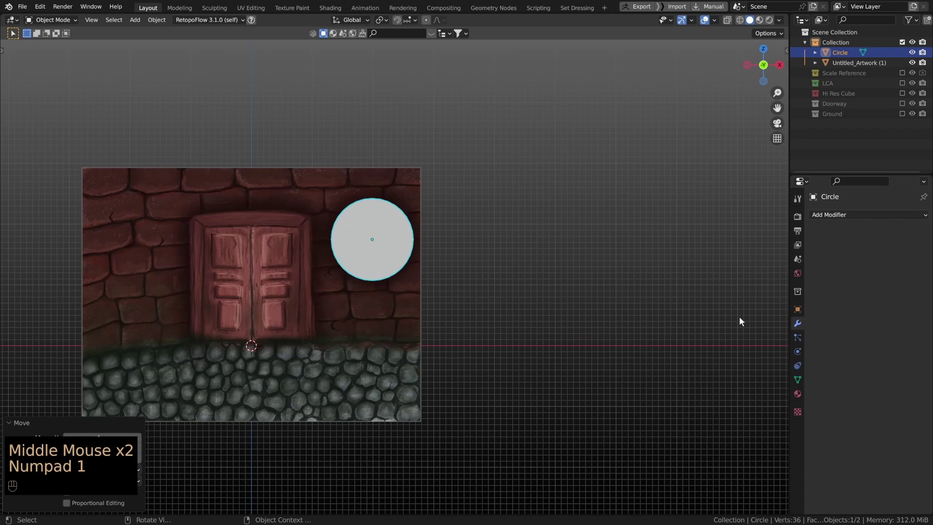
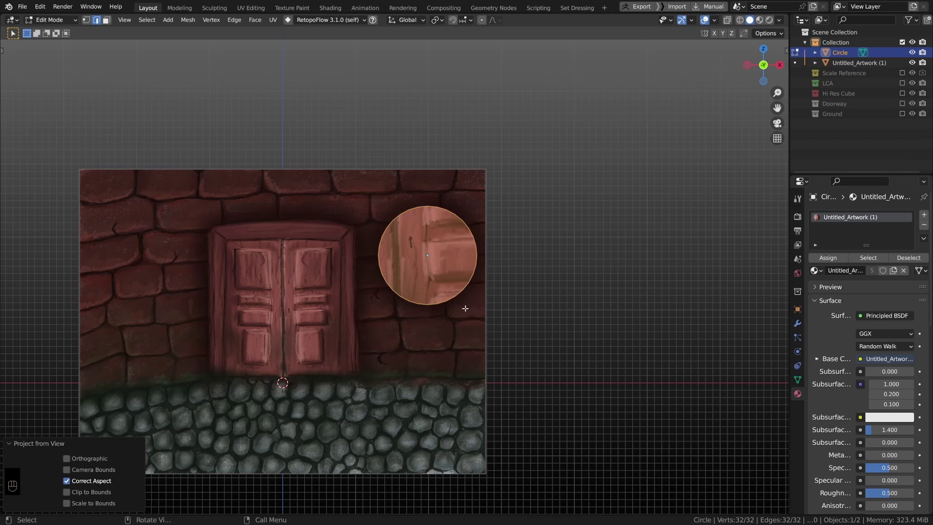
- Assign the Untitled_Artwork material to the circle, project UVs from view and file it in a Window collection
scroll("down", 3)
scroll("up", 3)
scroll("up", 3)
scroll("down", 3)
scroll("up", 3)
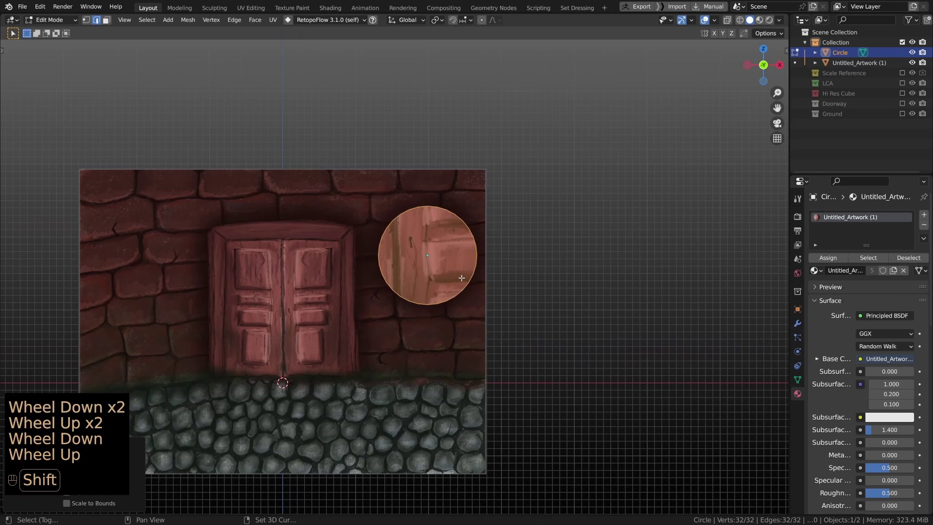
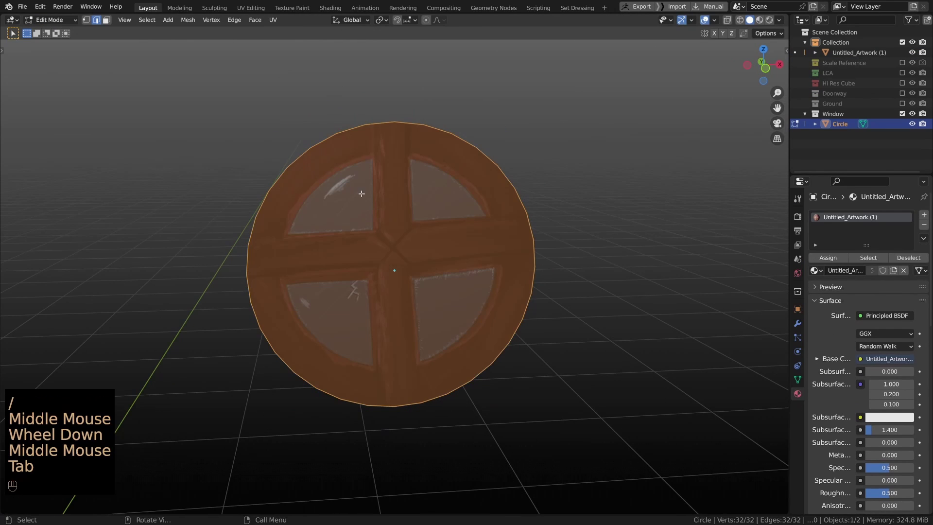
- Inset the window disc face to form a frame ring of set thickness
middle_click(405, 187)
key("i")
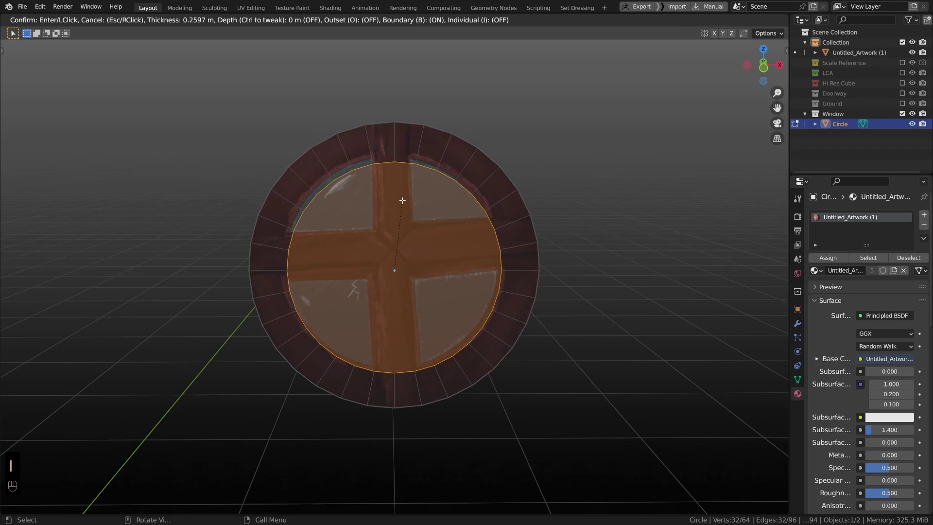
key("g")
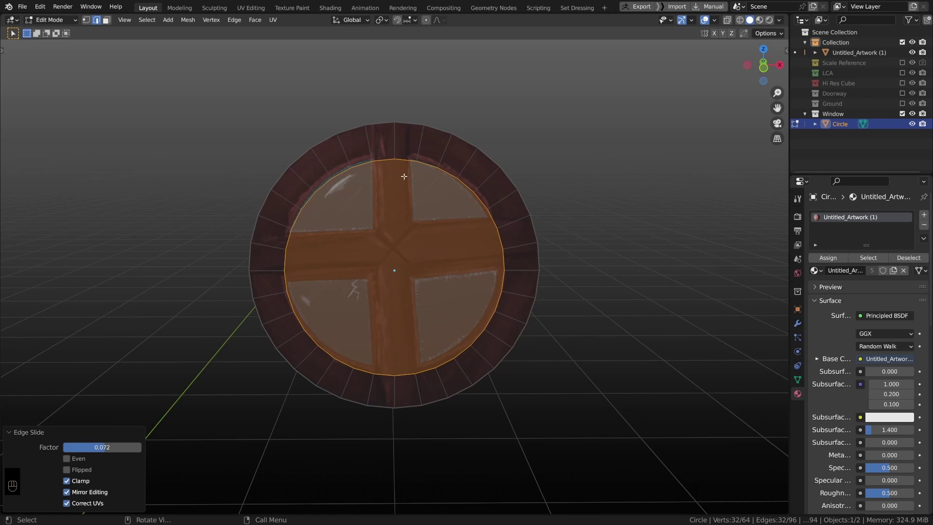
middle_click(403, 181)
- Knife-cut the disc centre along the painted cross bars
key("Tab")
left_click_drag(431, 189, 423, 180)
key("Tab")
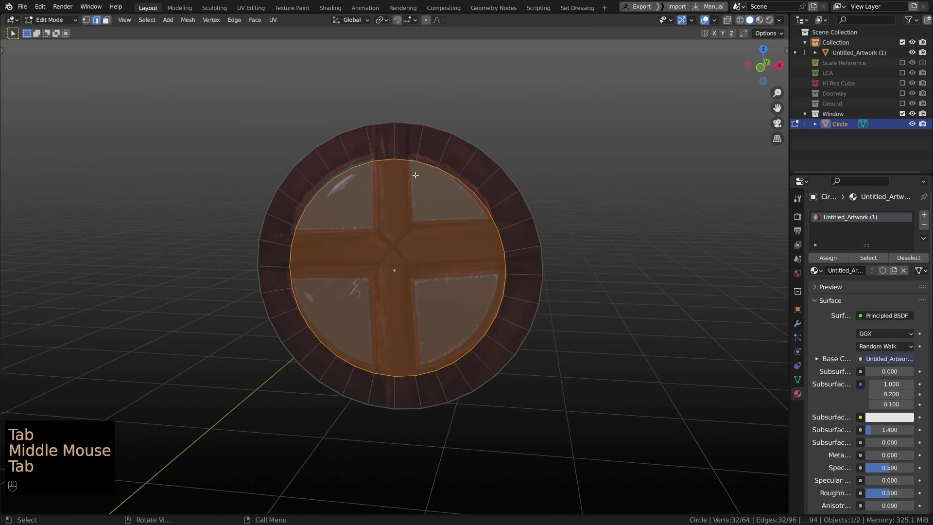
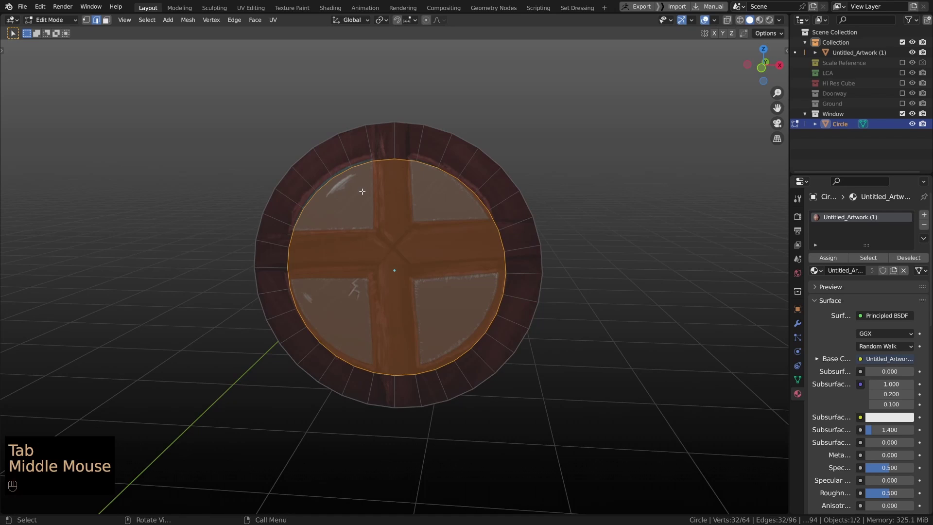
key("k")
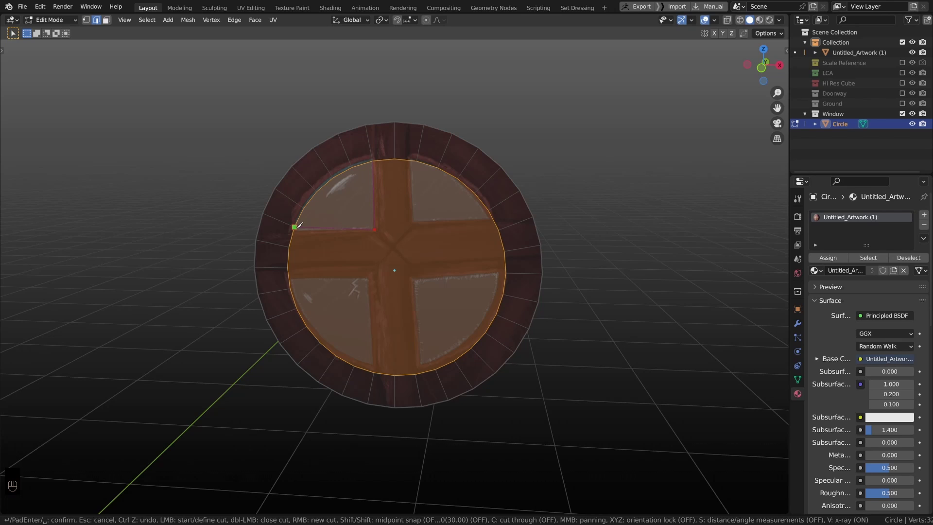
key("1")
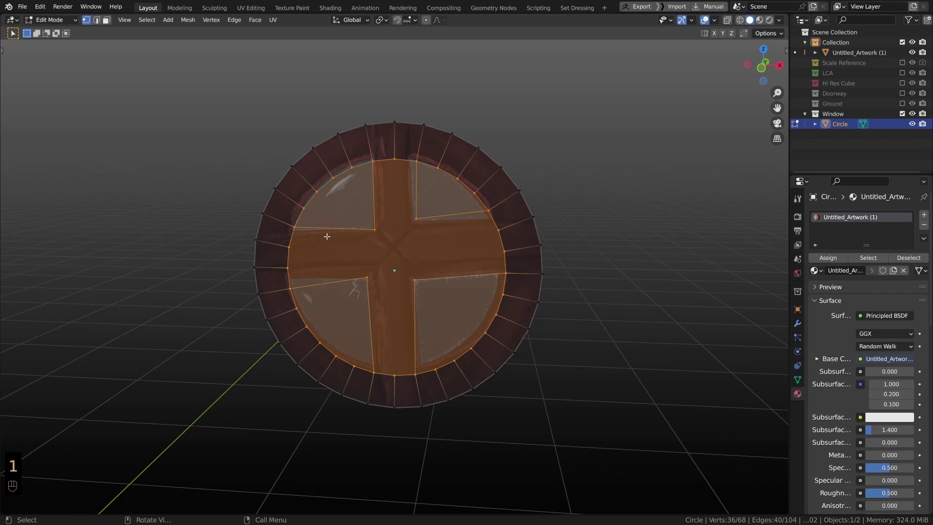
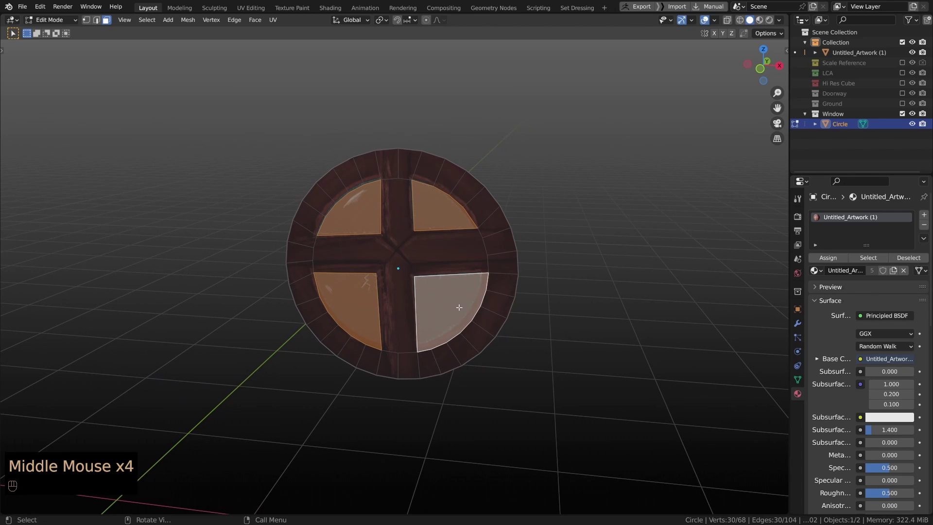
- Extrude the four glass pane faces inward so they sit back inside the window frame
key("alt+e")
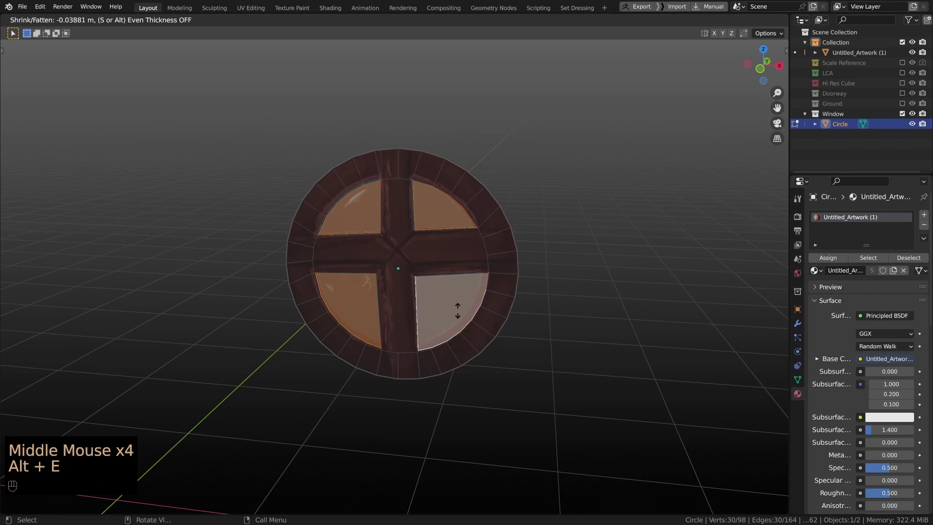
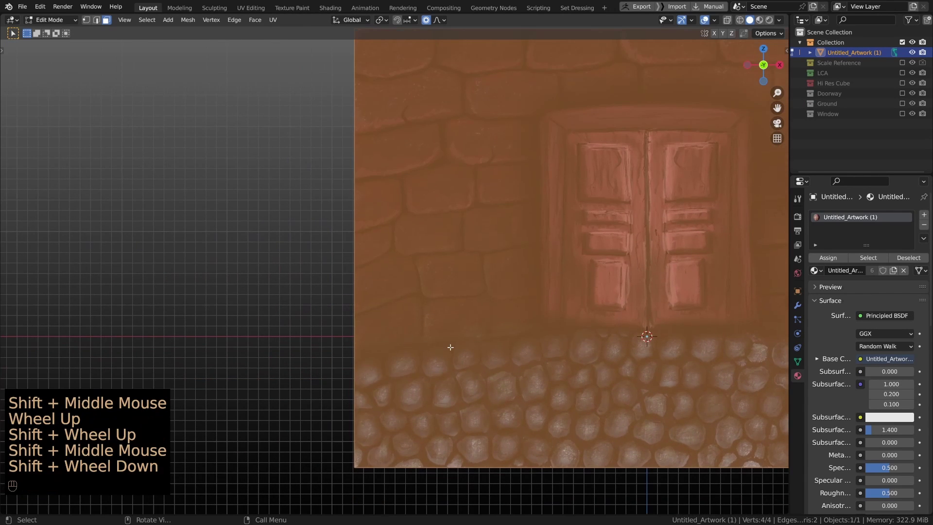
- Add an edge loop across the wall plane and slide it down to the wall's base
scroll("down", 3)
key("ctrl+r")
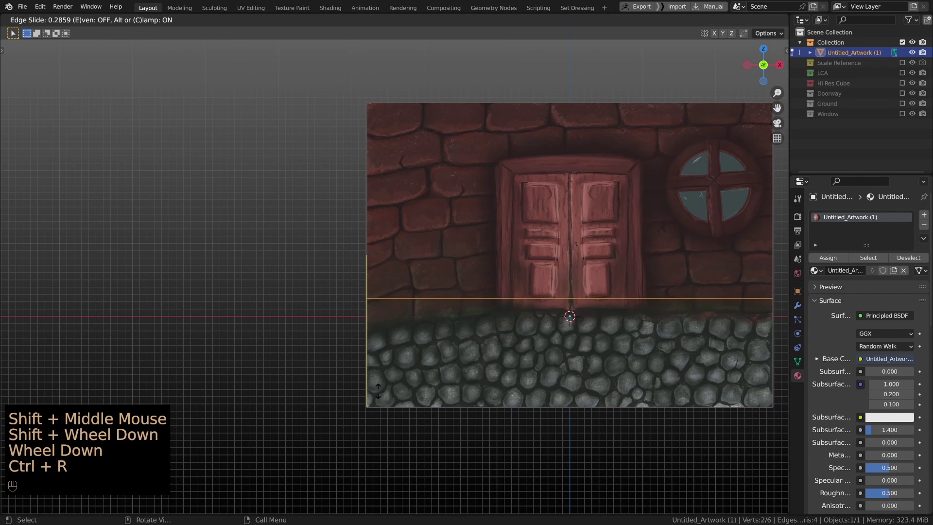
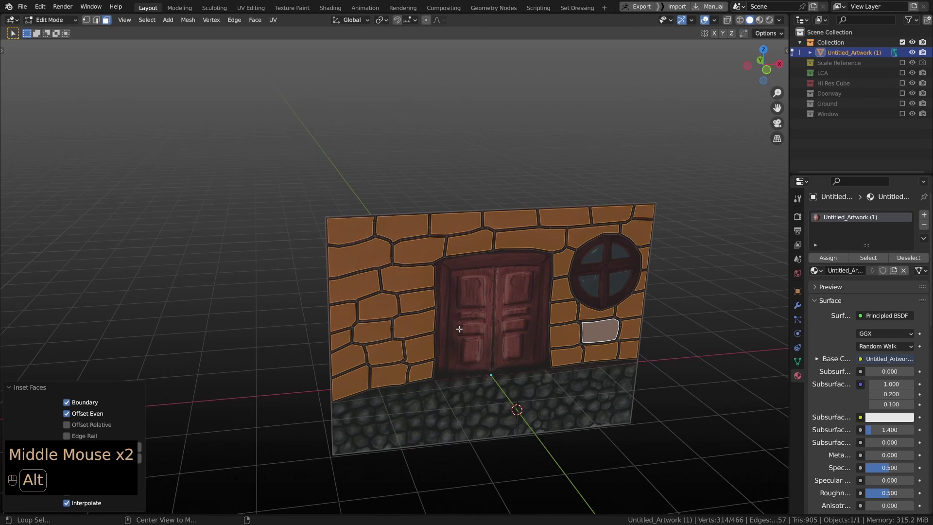
- Extrude the brick faces out from the wall, leave Edit Mode and inspect the raised relief
key("alt+e")
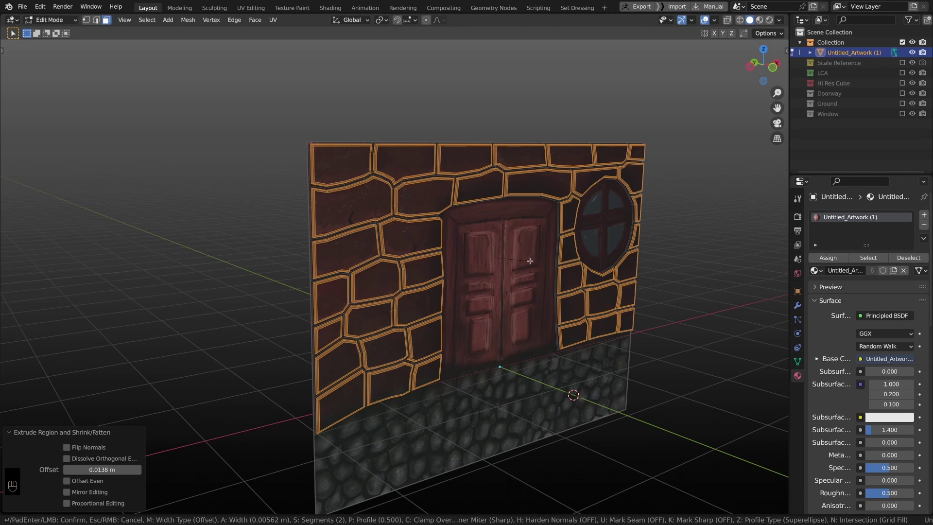
key("Tab")
middle_click(523, 239)
scroll("up", 3)
middle_click(482, 241)
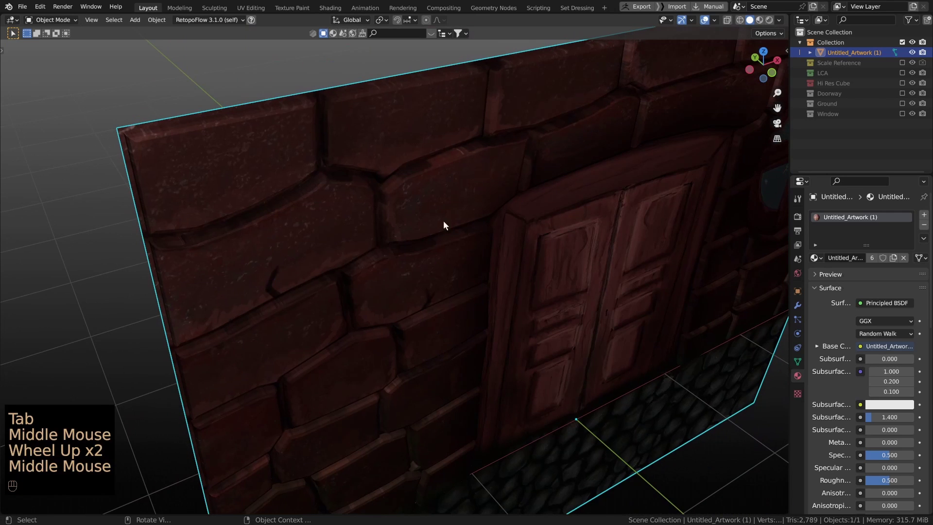